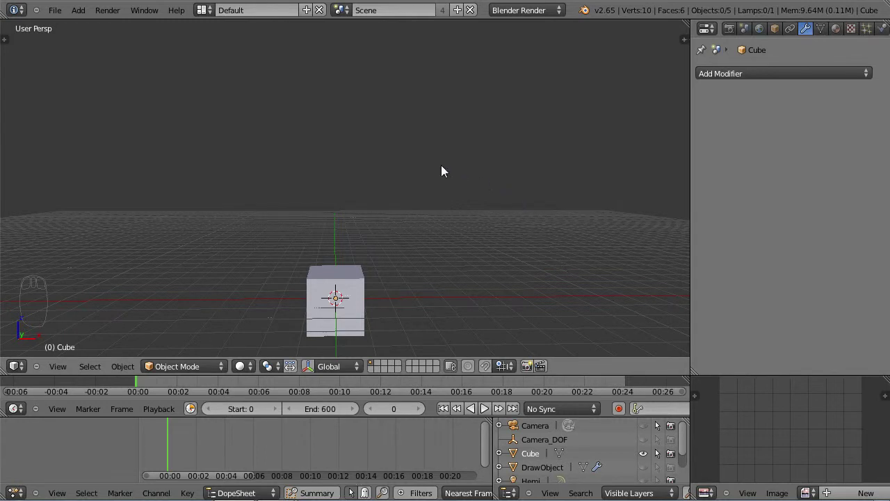
# - Reveal the object tools and view side panels with T, then hide them again
pyautogui.moveTo(444, 168); pyautogui.dragTo(630, 308)
pyautogui.press('t')
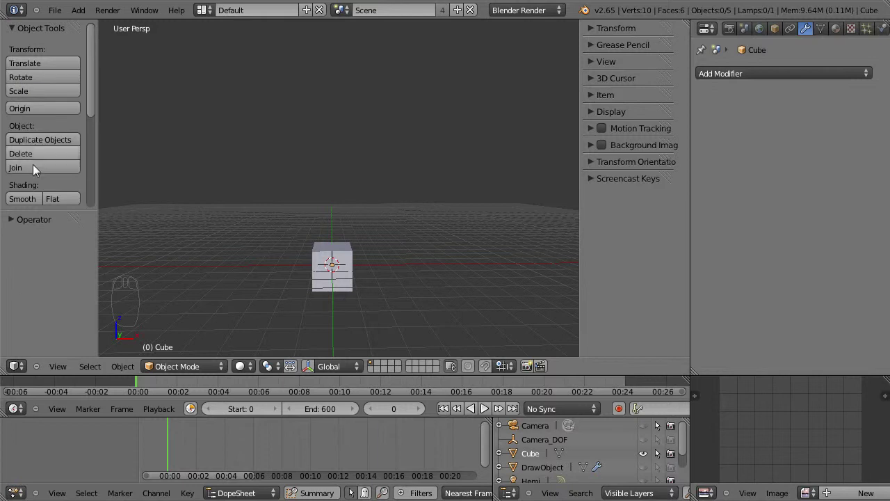
pyautogui.press('t')
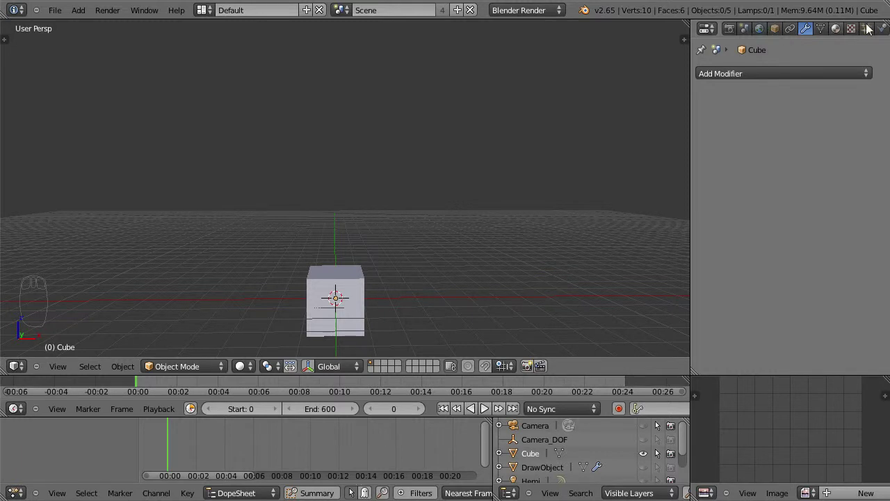
# - Dismiss the editor-type list and show the Render tab with its render and playback options expanded
pyautogui.moveTo(719, 31); pyautogui.dragTo(754, 180)
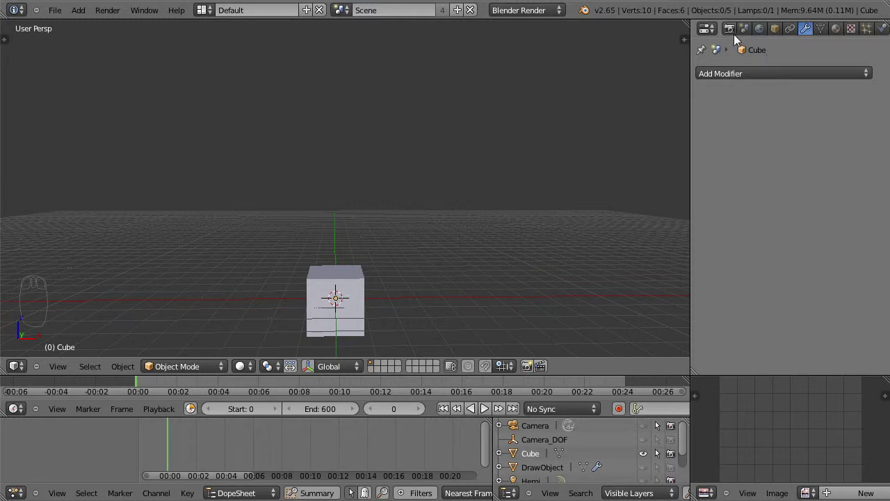
pyautogui.moveTo(733, 33); pyautogui.dragTo(734, 33)
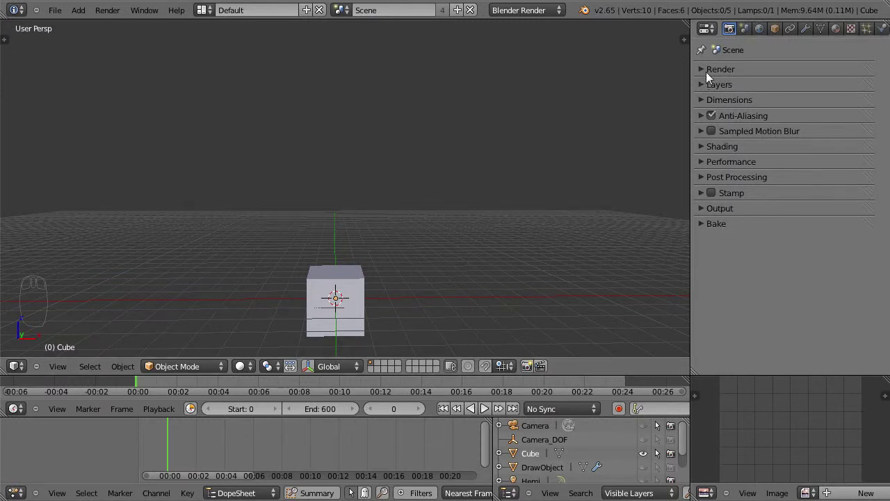
pyautogui.moveTo(703, 71); pyautogui.dragTo(721, 71)
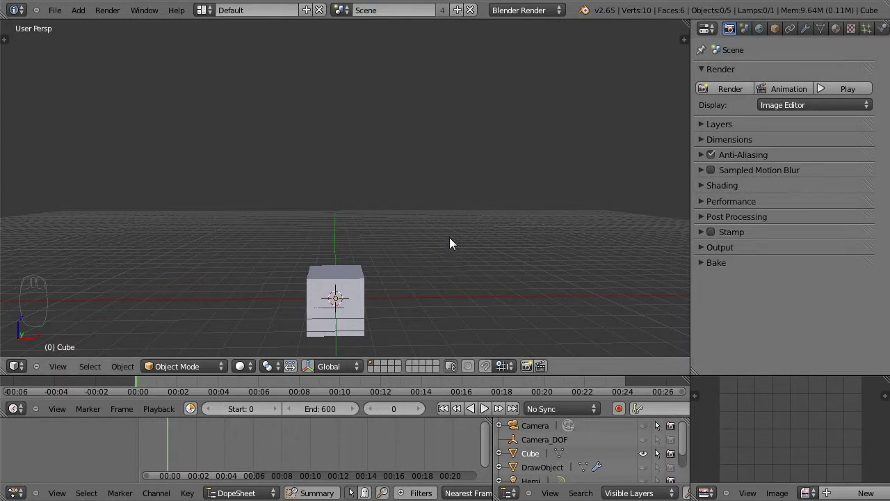
# - Switch to camera view (Numpad 0) and render the cube, zooming into the result in the image area
pyautogui.press('KP_0')
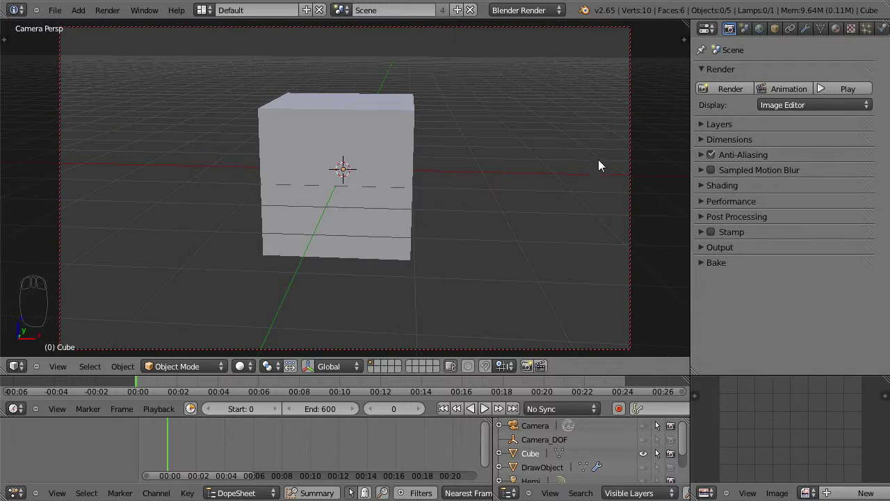
pyautogui.moveTo(293, 203); pyautogui.dragTo(337, 188)
pyautogui.moveTo(421, 229); pyautogui.dragTo(427, 165)
pyautogui.moveTo(725, 97); pyautogui.dragTo(780, 361)
pyautogui.moveTo(789, 443); pyautogui.dragTo(719, 489)
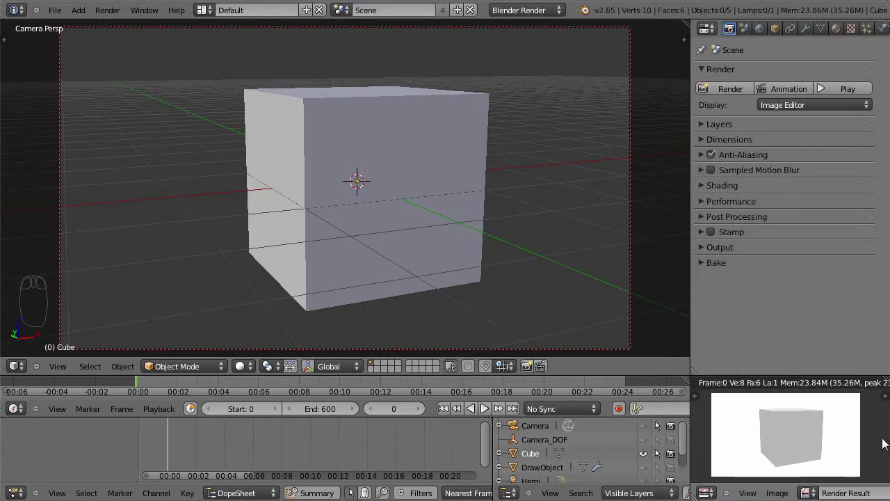
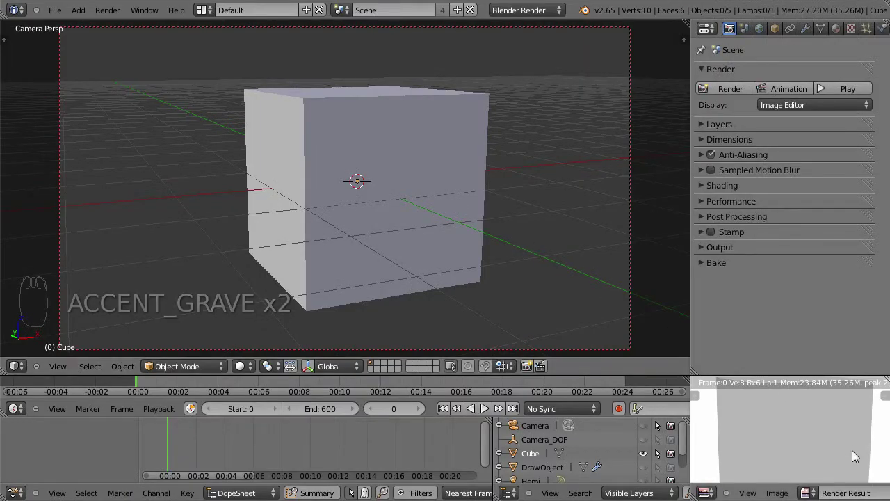
# - Collapse Render, expand Layers, and make the sphere's and cube's scene layers visible together
pyautogui.moveTo(835, 435); pyautogui.dragTo(747, 119)
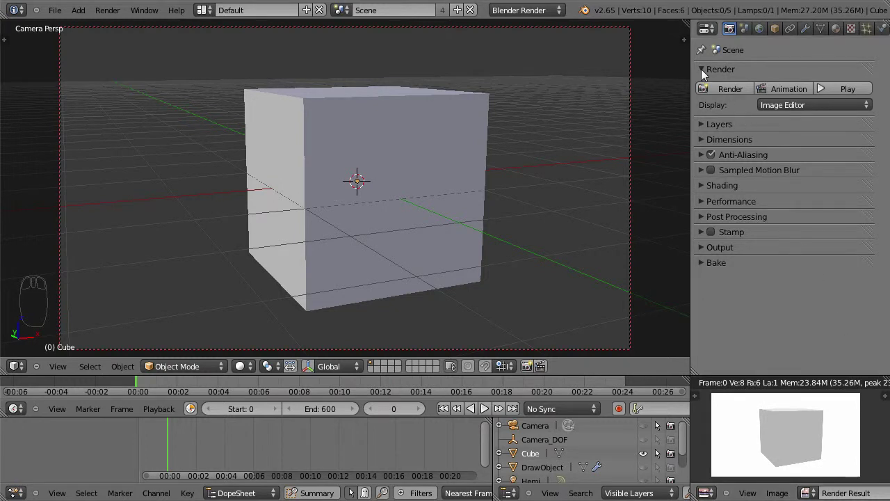
pyautogui.moveTo(705, 72); pyautogui.dragTo(711, 87)
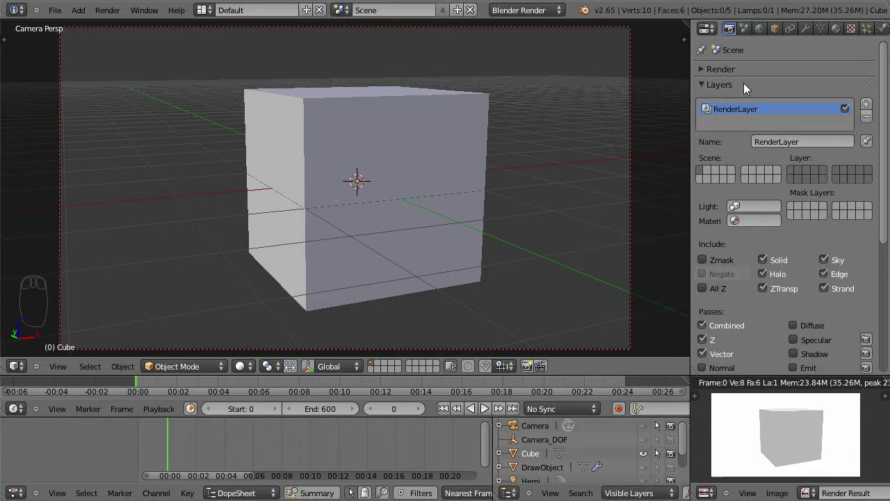
pyautogui.moveTo(756, 236); pyautogui.dragTo(389, 370)
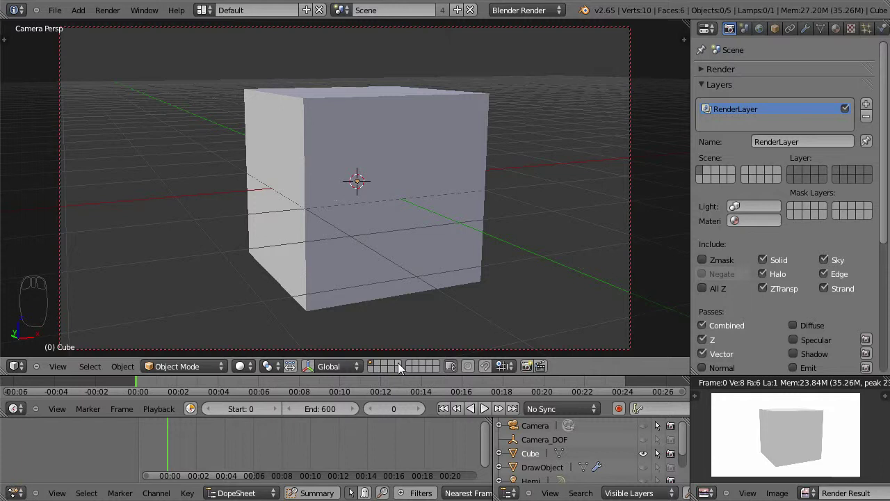
pyautogui.moveTo(403, 366); pyautogui.dragTo(420, 163)
pyautogui.press('shift+a')
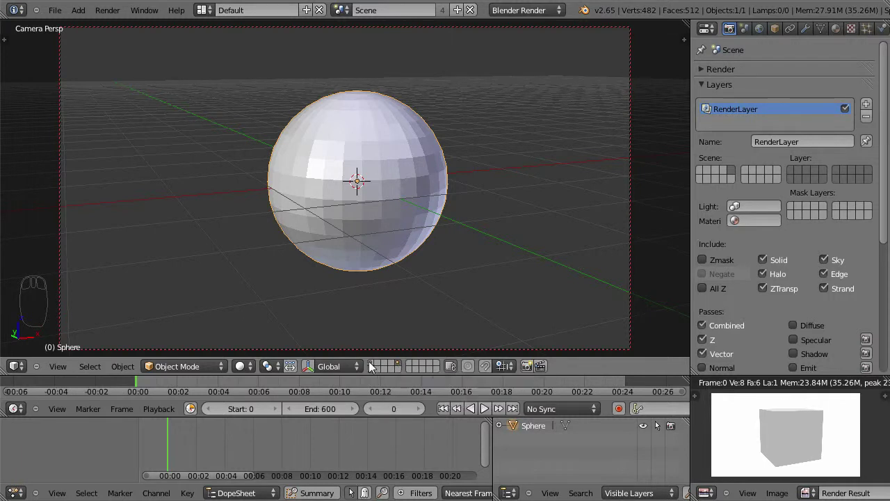
pyautogui.moveTo(372, 366); pyautogui.dragTo(501, 326)
# - Move the sphere (G) so it overlaps the top of the cube
pyautogui.moveTo(320, 245); pyautogui.dragTo(391, 240)
pyautogui.press('g')
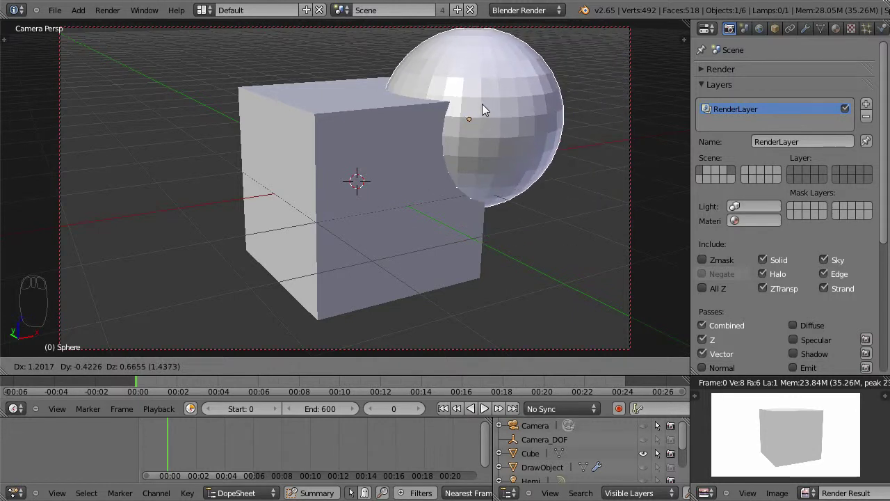
pyautogui.moveTo(492, 128); pyautogui.dragTo(737, 171)
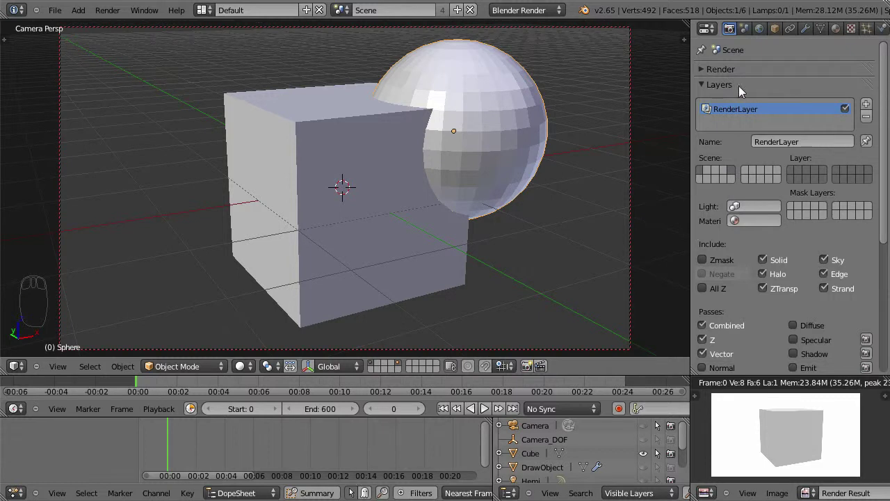
# - Expand Dimensions and set the render resolution to 1920 by 1080
pyautogui.moveTo(703, 172); pyautogui.dragTo(705, 88)
pyautogui.moveTo(735, 175); pyautogui.dragTo(754, 106)
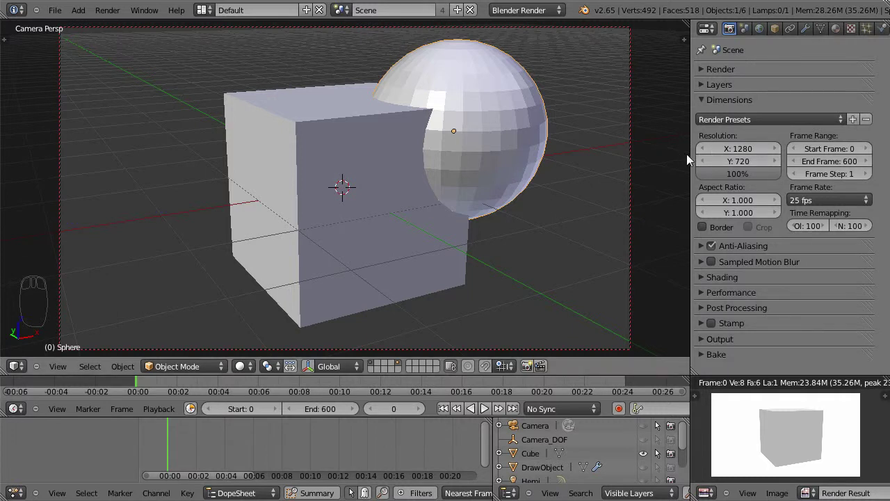
pyautogui.moveTo(746, 157); pyautogui.dragTo(745, 158)
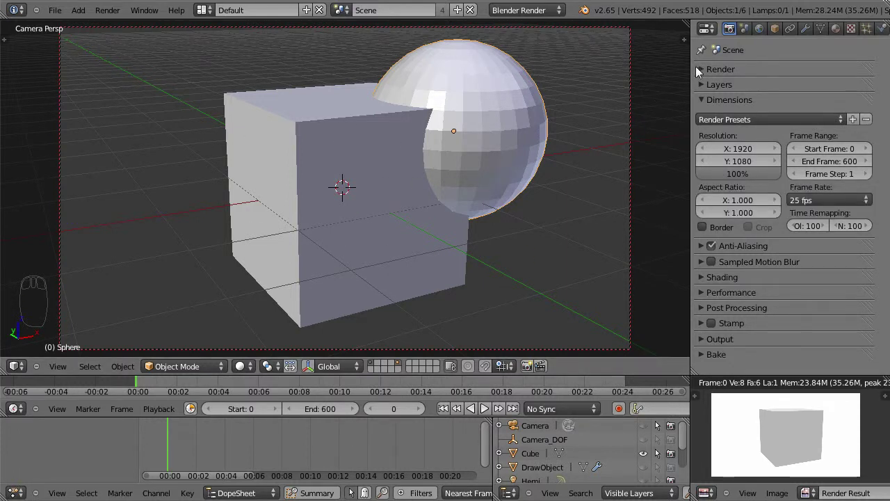
# - Render the cube and sphere at 1920×1080 and return from the full-screen render to the layout
pyautogui.moveTo(705, 74); pyautogui.dragTo(726, 90)
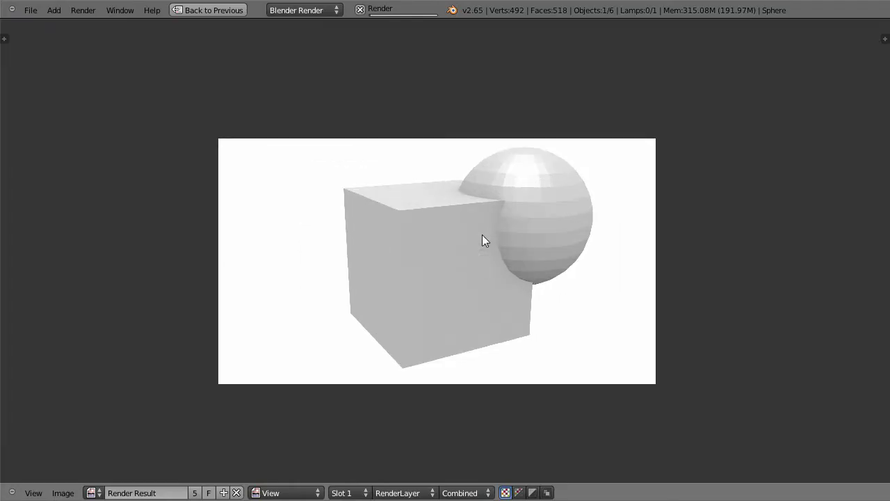
pyautogui.press('`')
pyautogui.middleClick(507, 237)
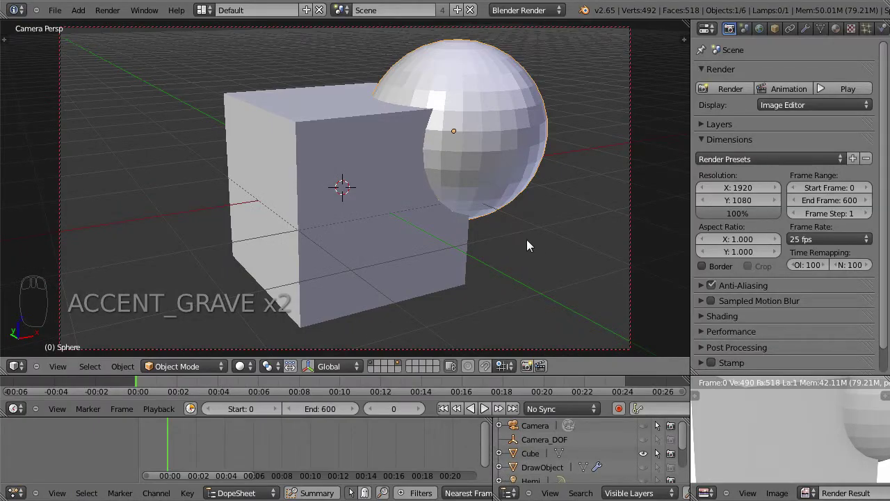
# - Try the resolution scale at 50%, restore 100%, and set the resolution back to 1280 by 720
pyautogui.moveTo(861, 468); pyautogui.dragTo(848, 454)
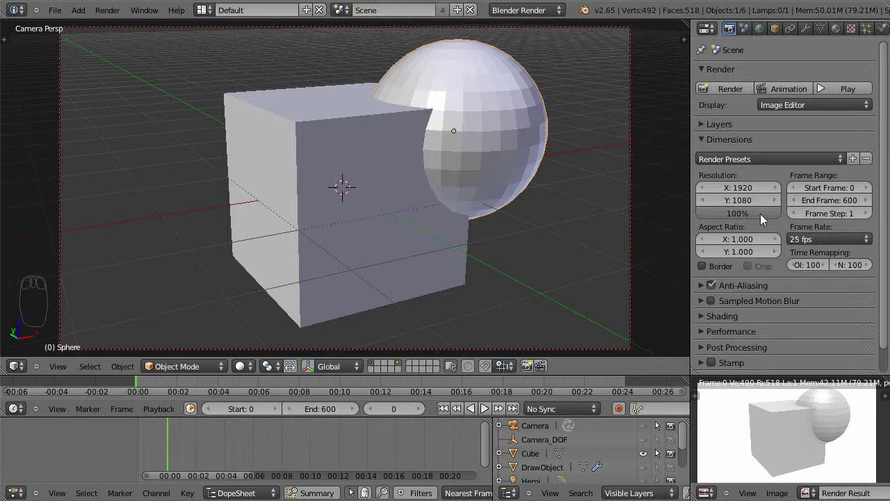
pyautogui.moveTo(737, 216); pyautogui.dragTo(737, 212)
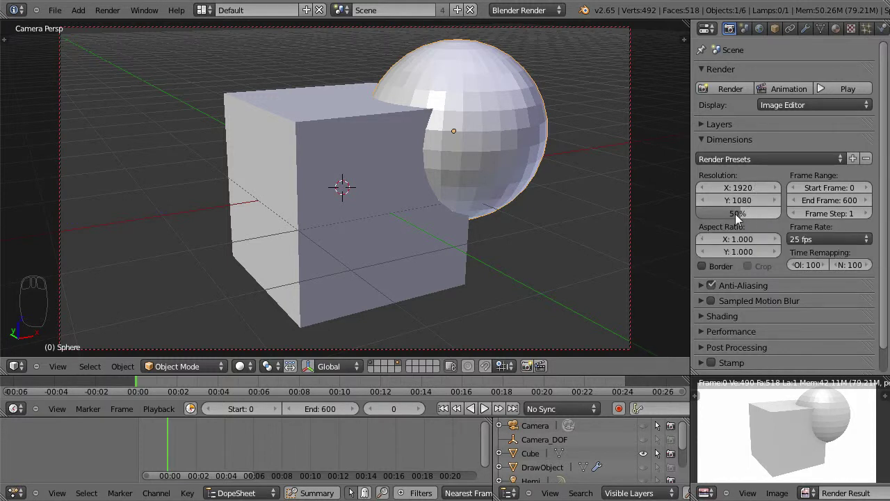
pyautogui.moveTo(743, 217); pyautogui.dragTo(806, 215)
pyautogui.moveTo(741, 193); pyautogui.dragTo(741, 192)
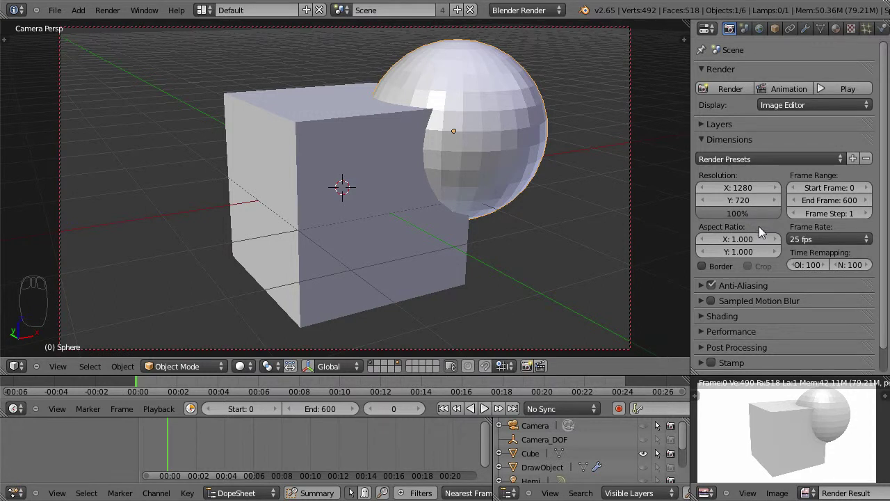
# - Collapse Dimensions and look over the Anti-Aliasing sample options, then fold them away
pyautogui.moveTo(709, 142); pyautogui.dragTo(704, 160)
pyautogui.moveTo(707, 161); pyautogui.dragTo(374, 91)
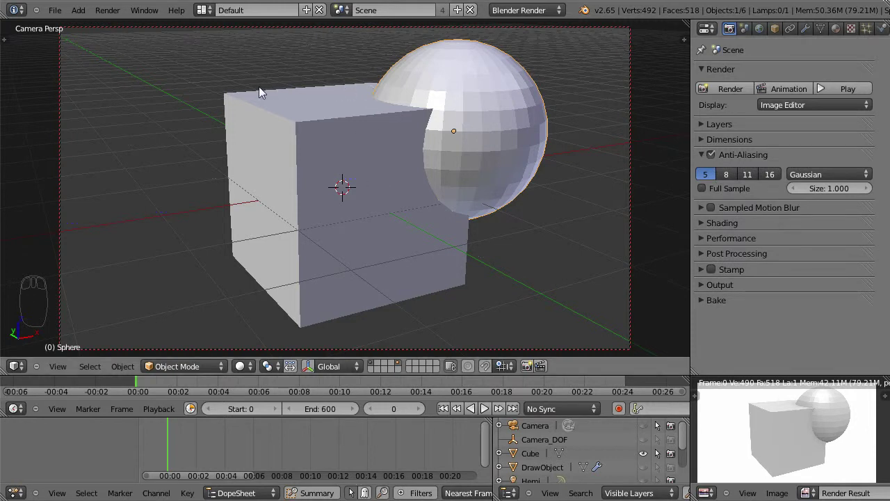
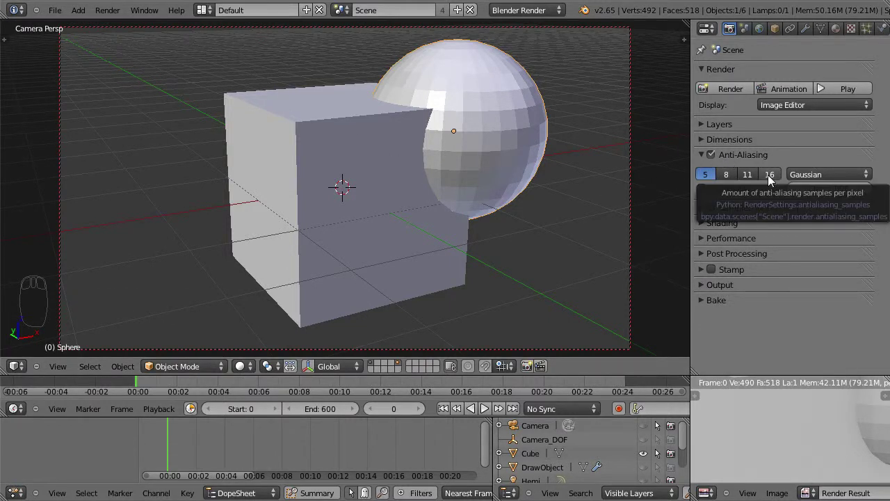
pyautogui.moveTo(708, 157); pyautogui.dragTo(727, 175)
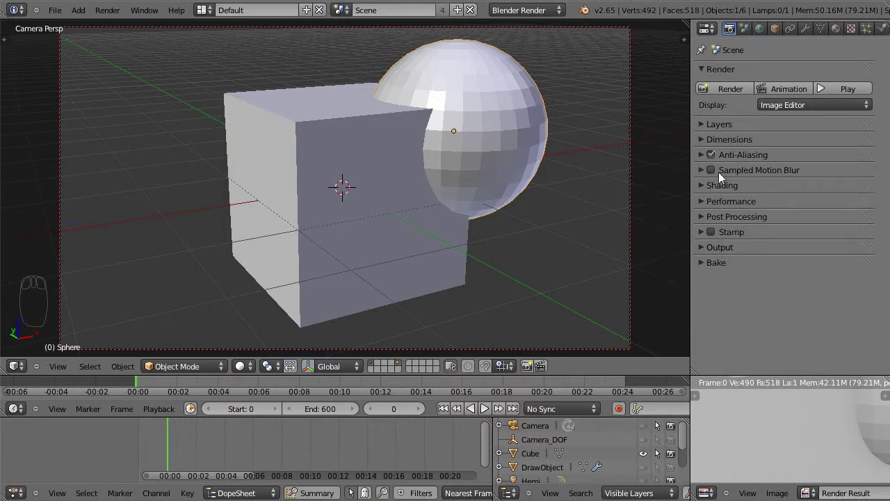
pyautogui.moveTo(703, 177); pyautogui.dragTo(278, 169)
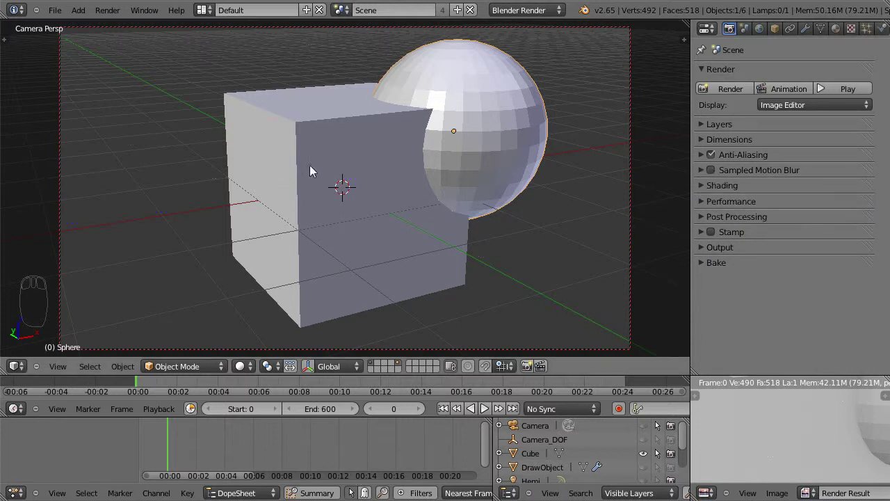
# - Orbit and zoom the viewport around the cube and sphere
pyautogui.moveTo(430, 224); pyautogui.dragTo(599, 177)
pyautogui.scroll(3)
pyautogui.middleClick(516, 192)
pyautogui.moveTo(486, 213); pyautogui.dragTo(484, 213)
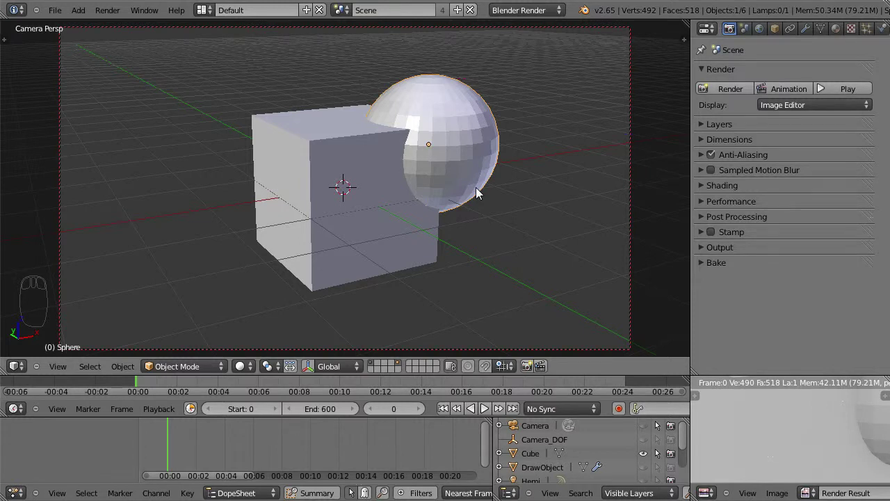
# - Look over the Shading options, collapse them, and expand Performance with threads, tiles and memory
pyautogui.moveTo(707, 189); pyautogui.dragTo(722, 190)
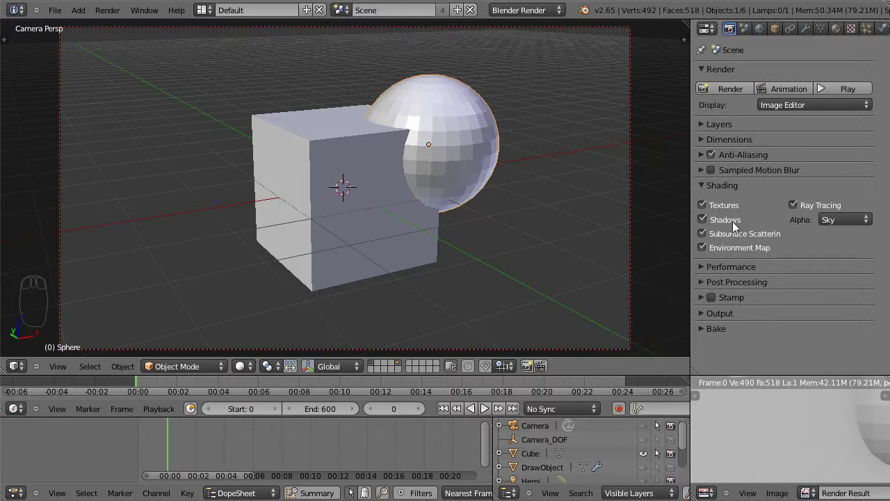
pyautogui.moveTo(704, 186); pyautogui.dragTo(731, 210)
pyautogui.click(769, 307)
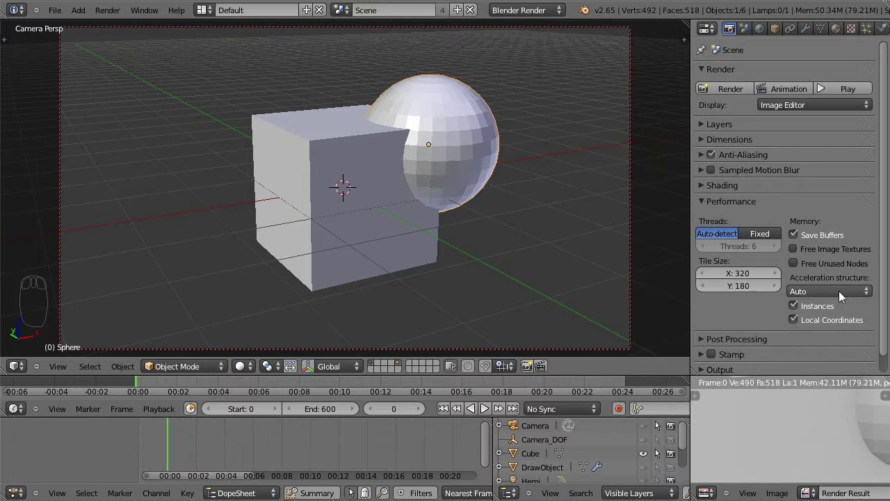
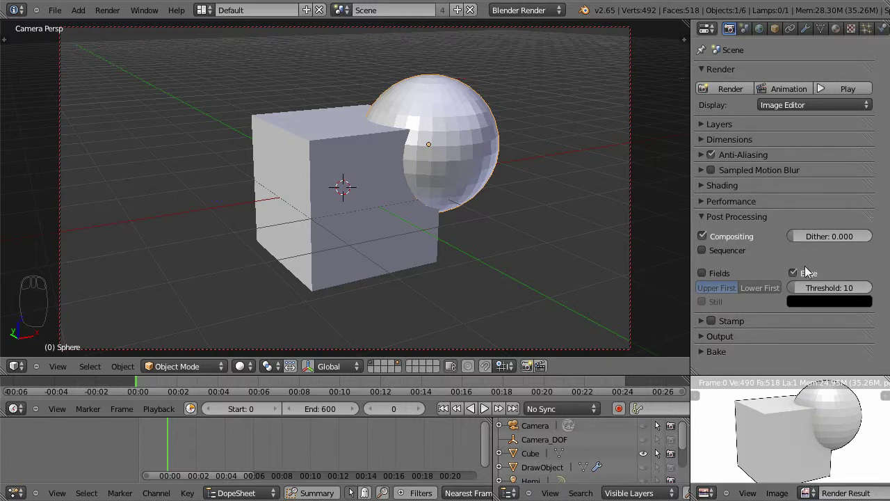
# - Collapse Post Processing, scroll through the Stamp options, then swap them for Output showing PNG, RGBA, 0% compression
pyautogui.moveTo(799, 278); pyautogui.dragTo(703, 223)
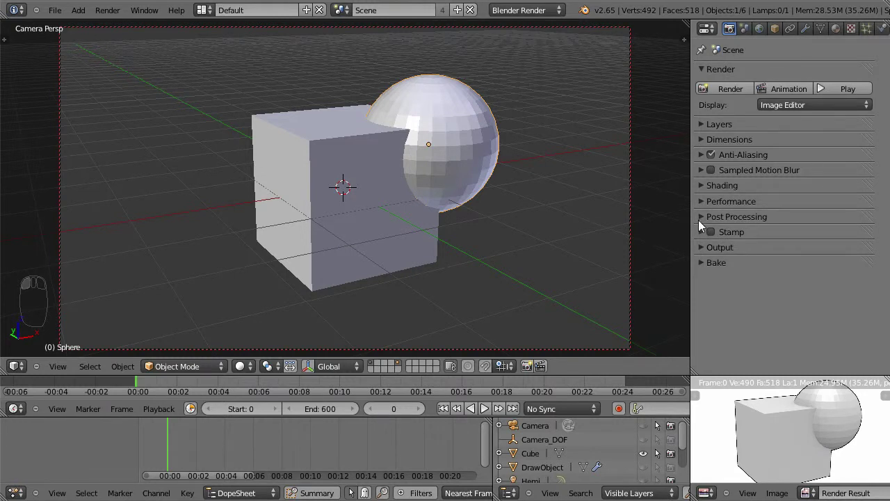
pyautogui.moveTo(706, 233); pyautogui.dragTo(741, 247)
pyautogui.moveTo(742, 250); pyautogui.dragTo(765, 266)
pyautogui.scroll(-3)
pyautogui.scroll(-3)
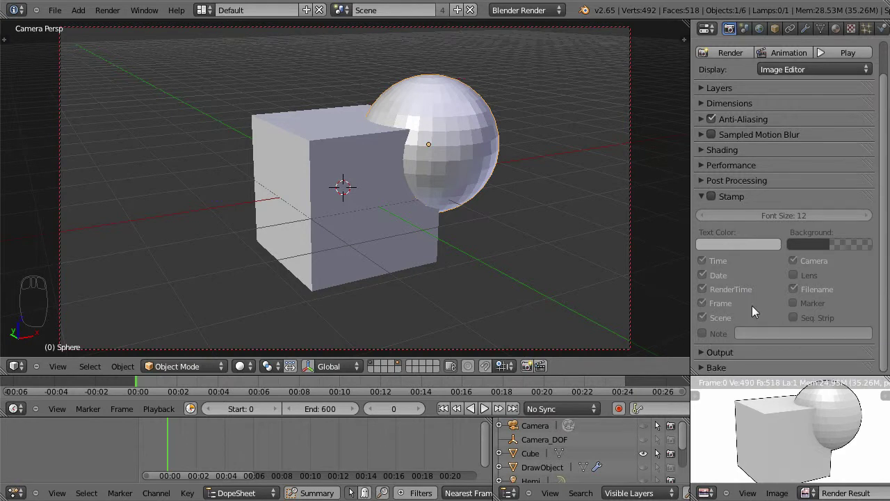
pyautogui.moveTo(703, 201); pyautogui.dragTo(757, 217)
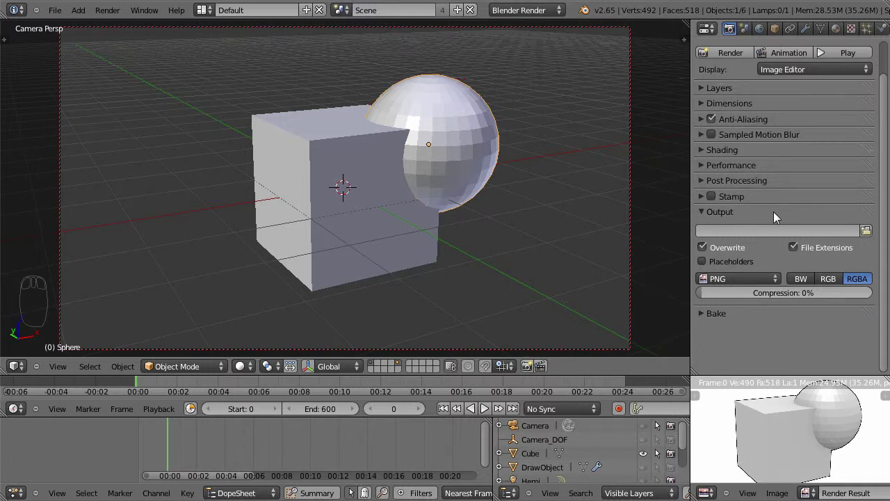
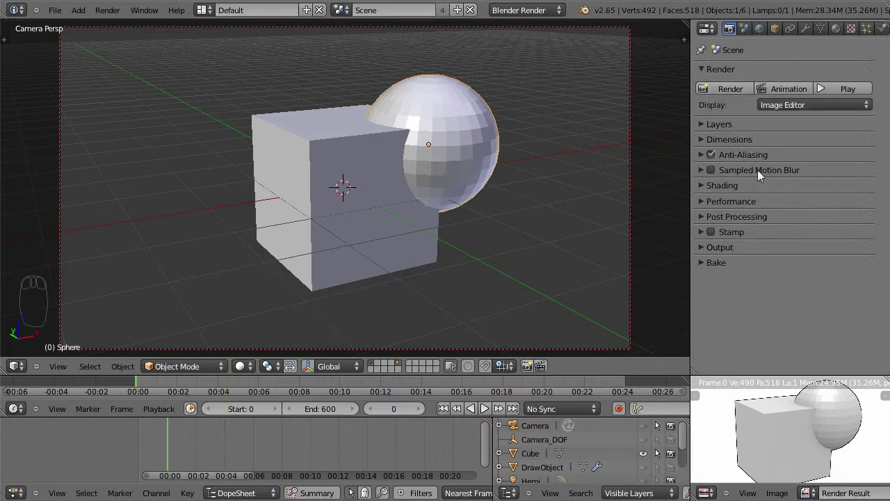
# - Review the file format list, leave PNG RGBA output, and fold the Output panel
pyautogui.moveTo(707, 250); pyautogui.dragTo(865, 273)
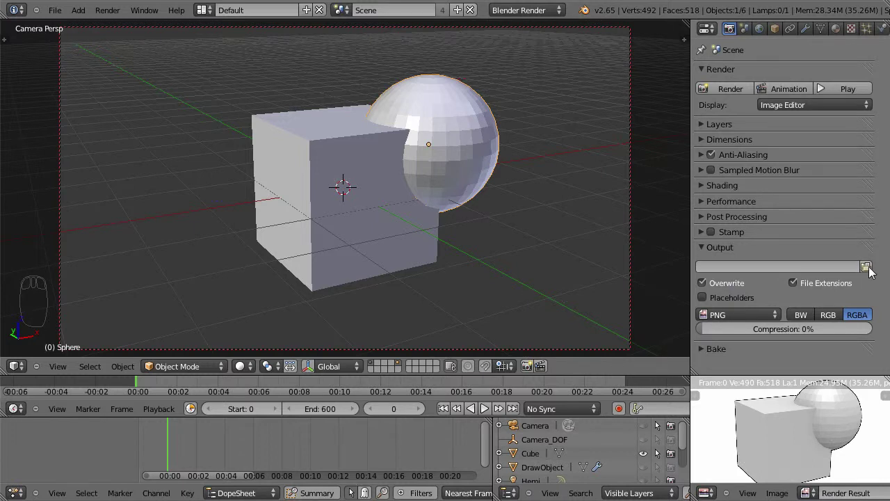
pyautogui.moveTo(778, 317); pyautogui.dragTo(520, 288)
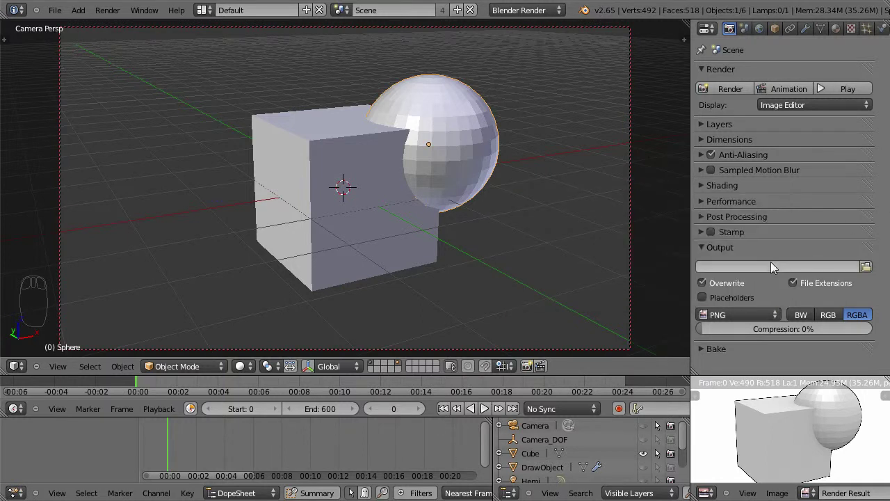
pyautogui.moveTo(702, 250); pyautogui.dragTo(852, 339)
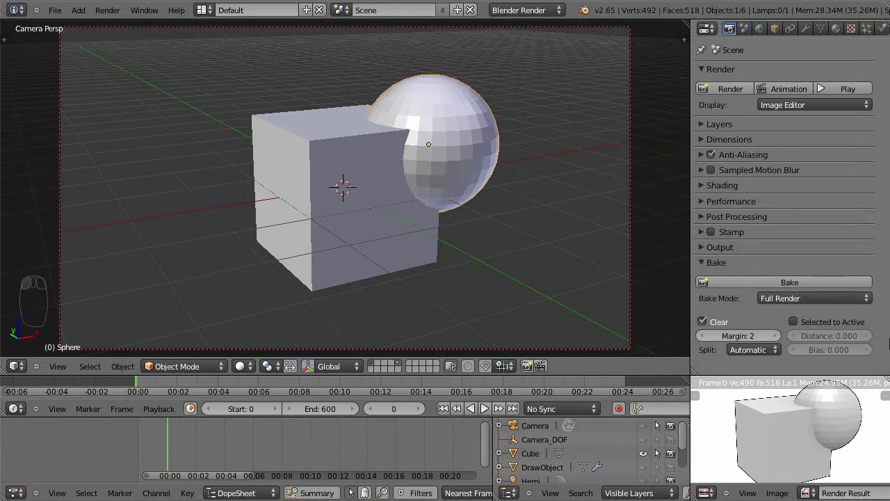
pyautogui.moveTo(423, 203); pyautogui.dragTo(491, 194)
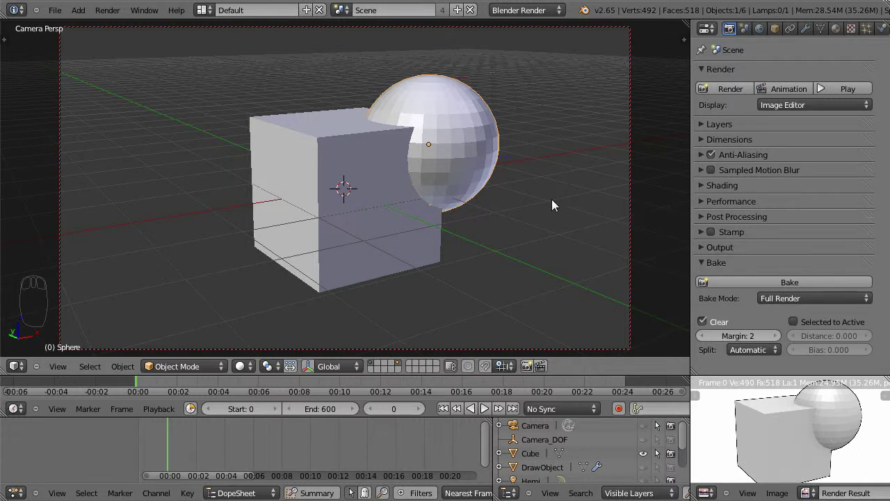
pyautogui.click(708, 267)
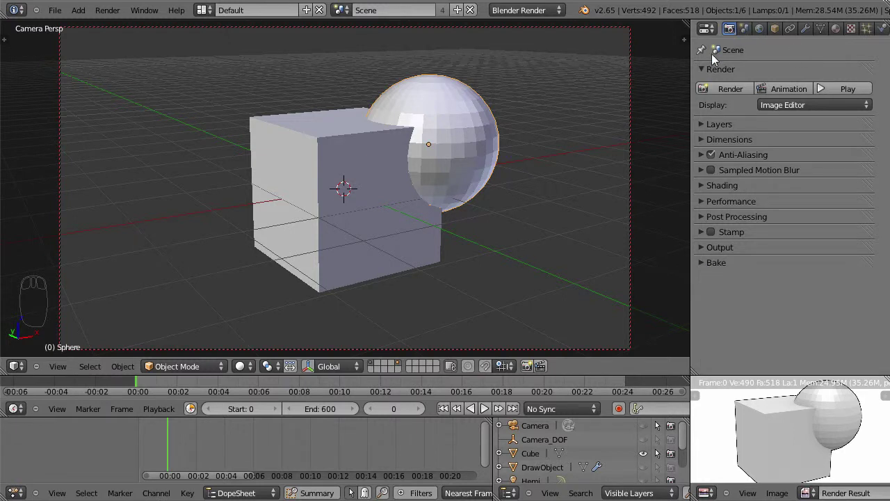
# - Switch the Properties editor to the Scene tab and deselect the sphere in the viewport
pyautogui.moveTo(708, 73); pyautogui.dragTo(790, 74)
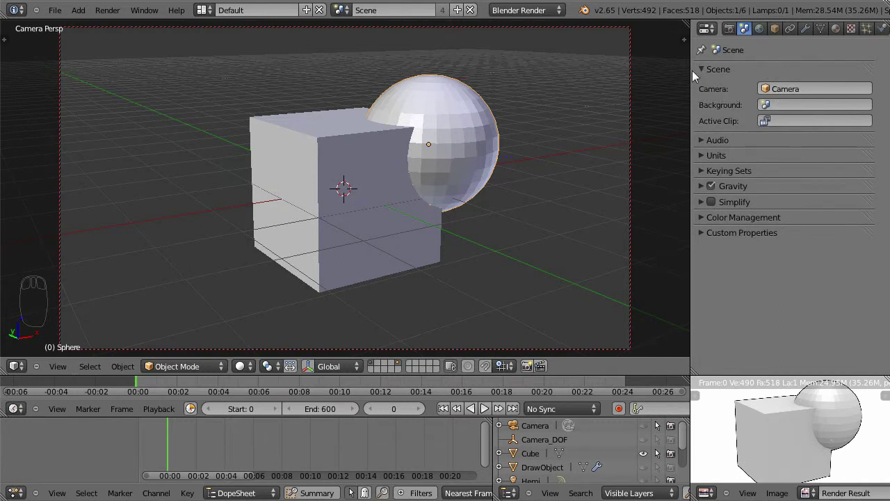
pyautogui.moveTo(553, 462); pyautogui.dragTo(537, 434)
pyautogui.moveTo(539, 429); pyautogui.dragTo(613, 316)
pyautogui.moveTo(545, 449); pyautogui.dragTo(475, 164)
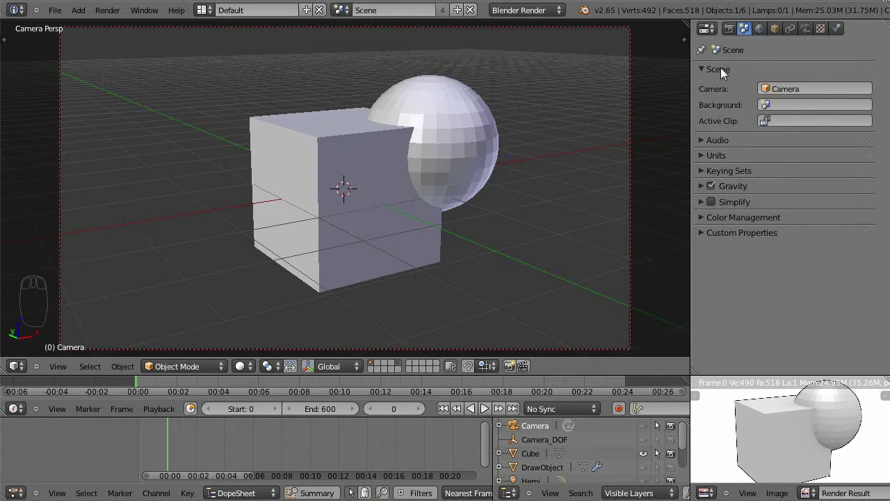
# - Expand the Units panel and switch the scene units to metric, then to imperial
pyautogui.moveTo(708, 76); pyautogui.dragTo(808, 103)
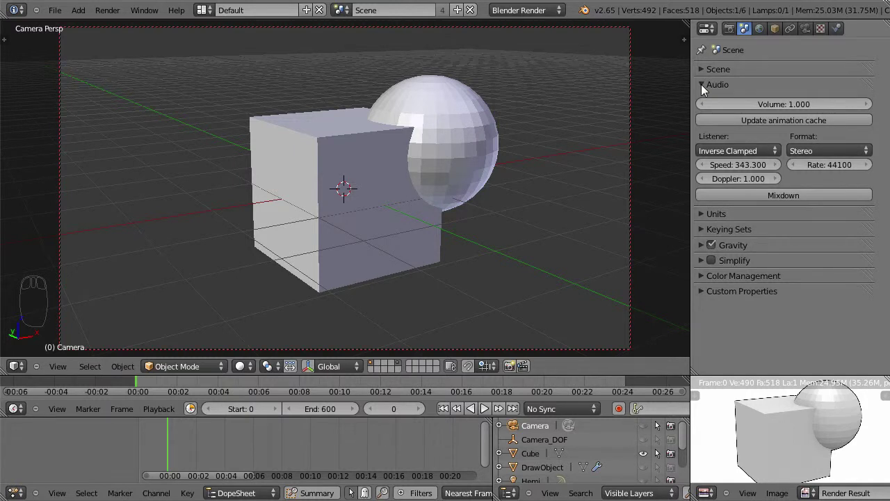
pyautogui.moveTo(705, 90); pyautogui.dragTo(732, 123)
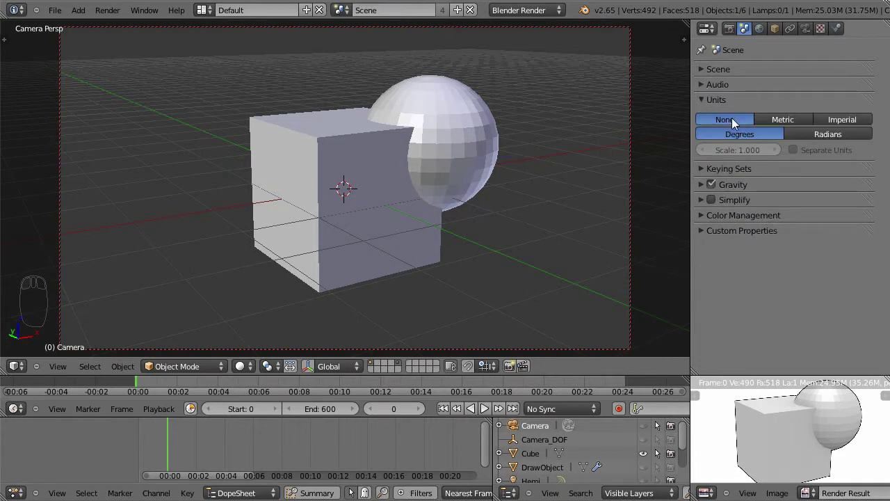
pyautogui.moveTo(434, 205); pyautogui.dragTo(456, 189)
pyautogui.middleClick(668, 184)
pyautogui.moveTo(789, 123); pyautogui.dragTo(48, 69)
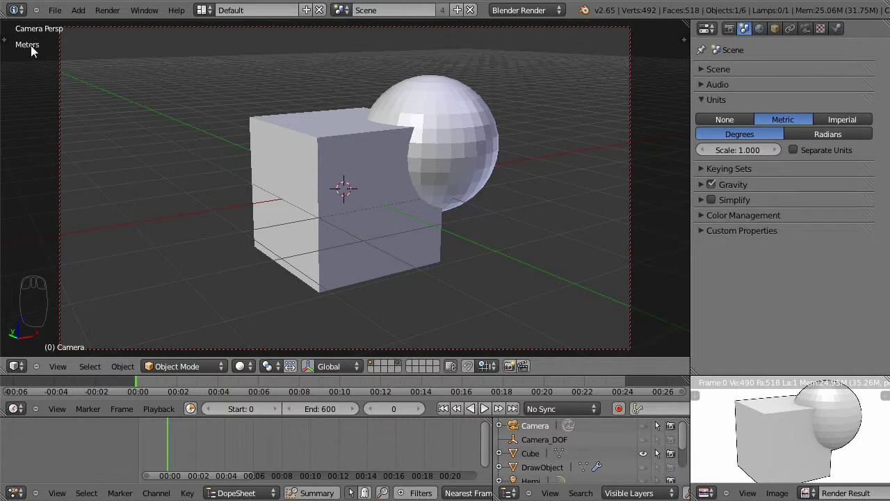
pyautogui.moveTo(842, 119); pyautogui.dragTo(677, 108)
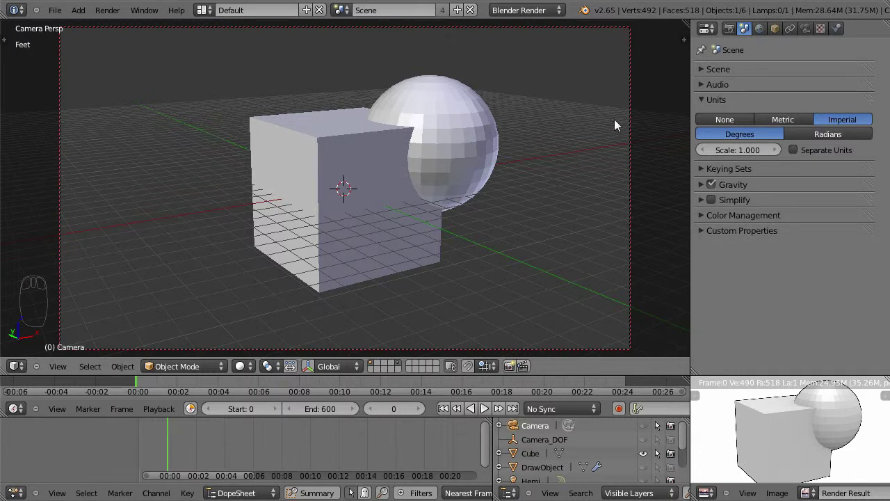
# - Expand Gravity showing Z at -9.810, then fold it again
pyautogui.moveTo(779, 128); pyautogui.dragTo(871, 165)
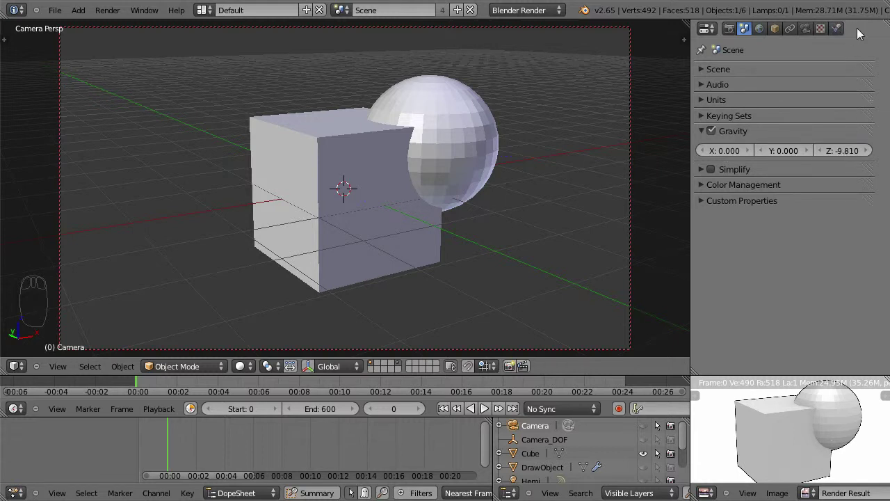
pyautogui.moveTo(707, 141); pyautogui.dragTo(715, 133)
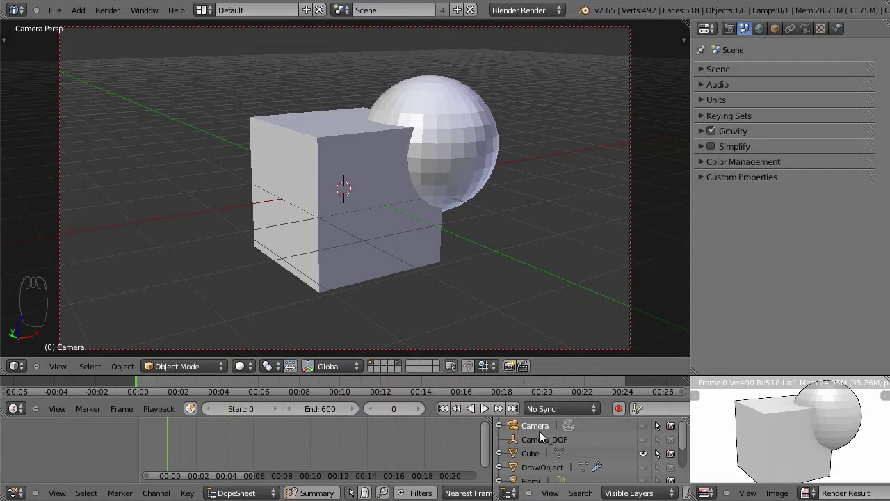
# - View the camera's lens and clipping data, then select the cube to show its mesh data (Cube.011)
pyautogui.moveTo(811, 33); pyautogui.dragTo(812, 33)
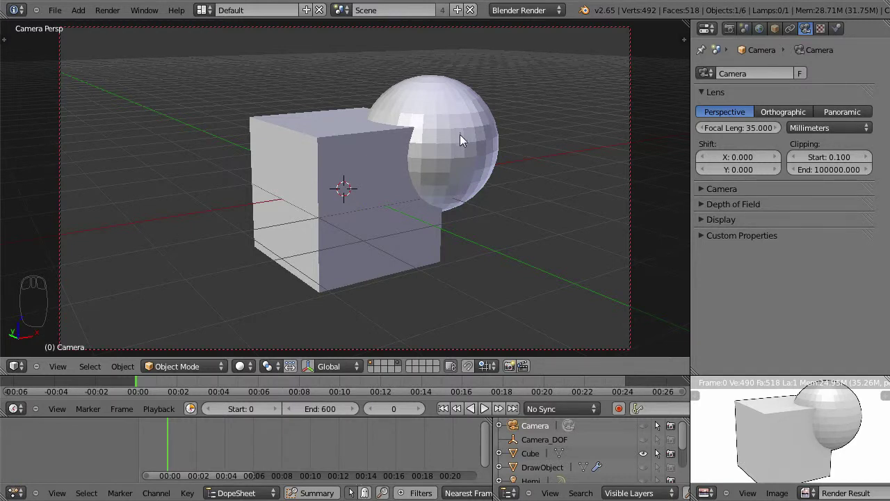
pyautogui.moveTo(320, 135); pyautogui.dragTo(320, 135)
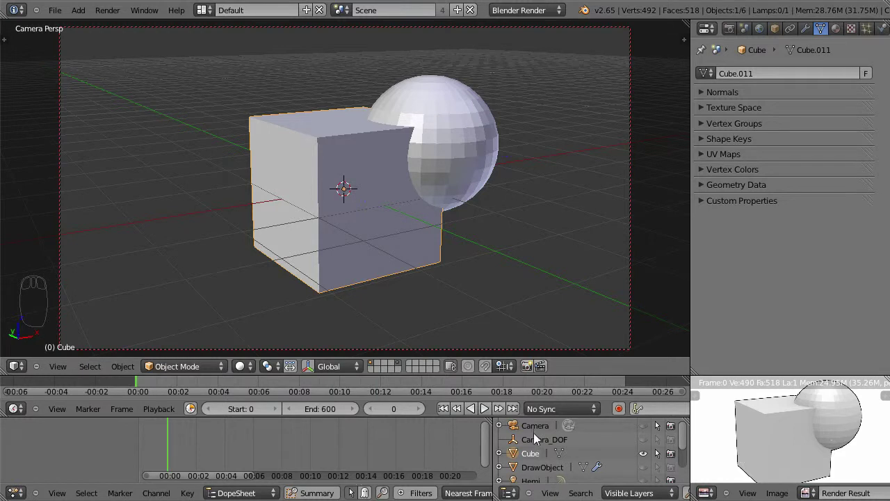
pyautogui.moveTo(537, 433); pyautogui.dragTo(535, 447)
pyautogui.moveTo(329, 128); pyautogui.dragTo(326, 124)
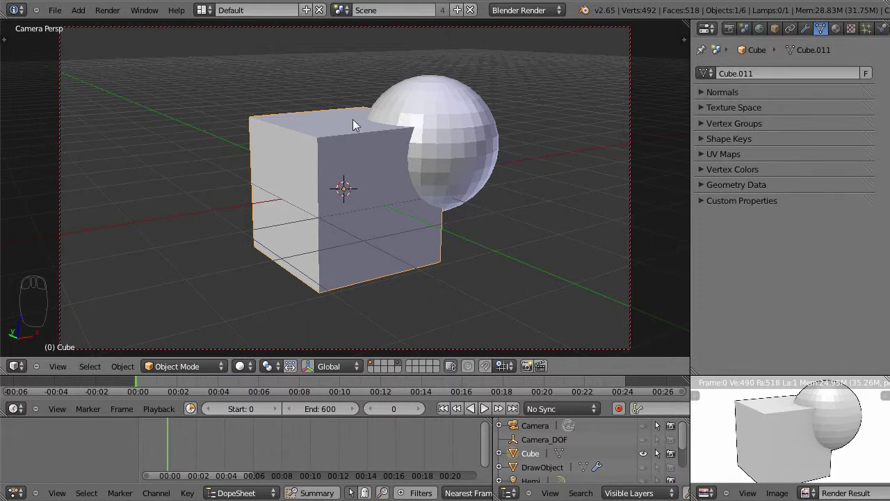
# - Return to the Scene tab and expand Custom Properties, listing SURFSK and screencast entries
pyautogui.moveTo(752, 29); pyautogui.dragTo(739, 57)
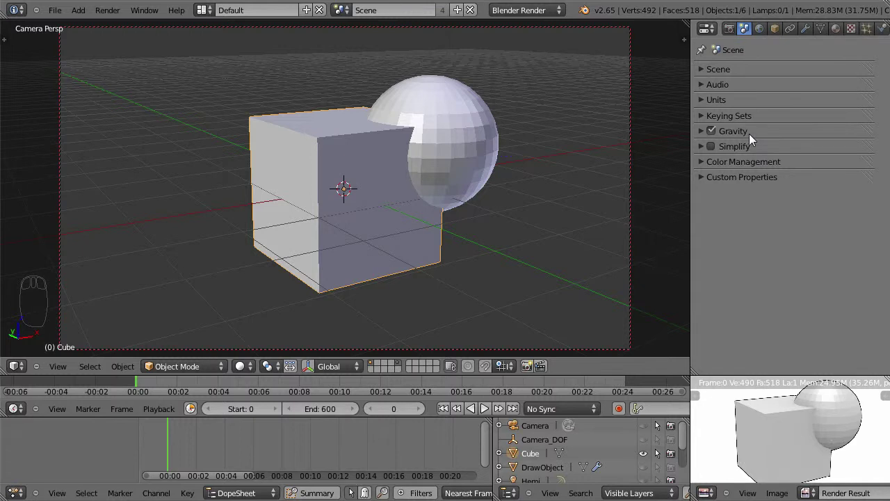
pyautogui.moveTo(708, 164); pyautogui.dragTo(708, 163)
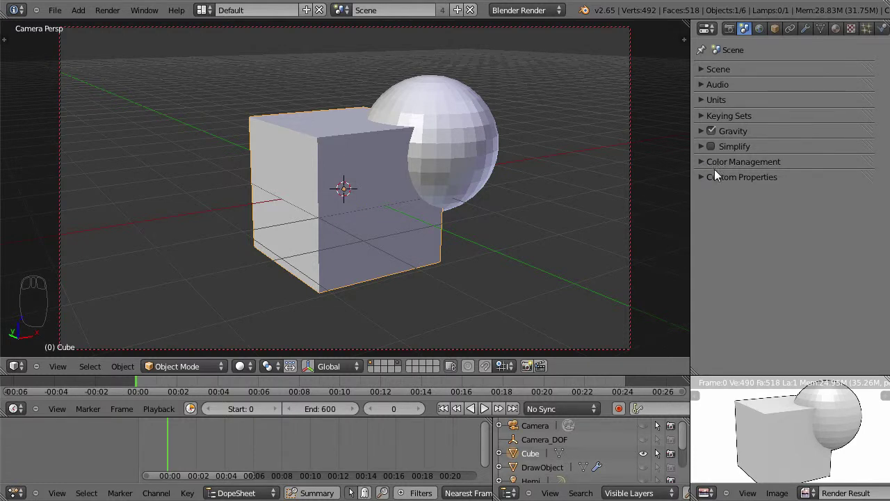
pyautogui.moveTo(710, 180); pyautogui.dragTo(727, 179)
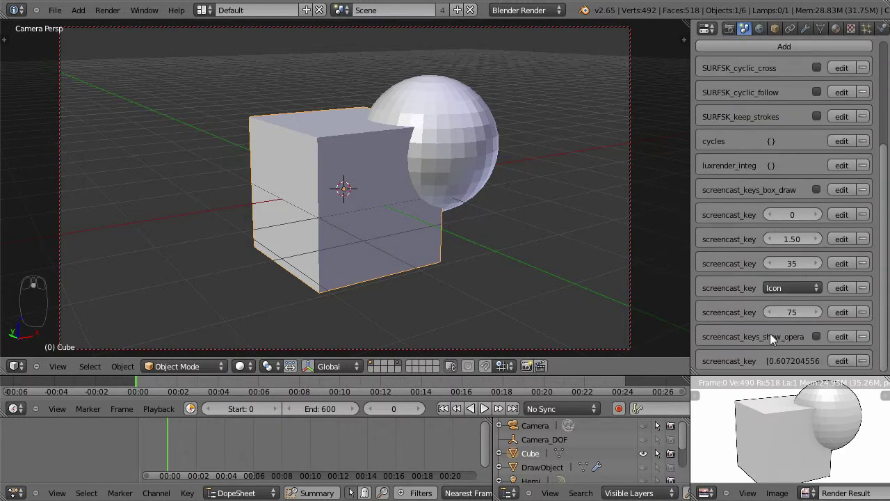
pyautogui.scroll(3)
pyautogui.scroll(-3)
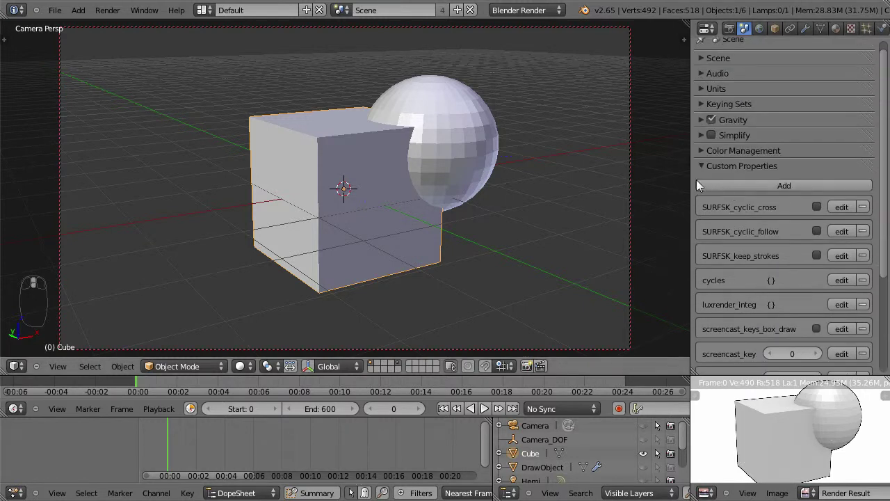